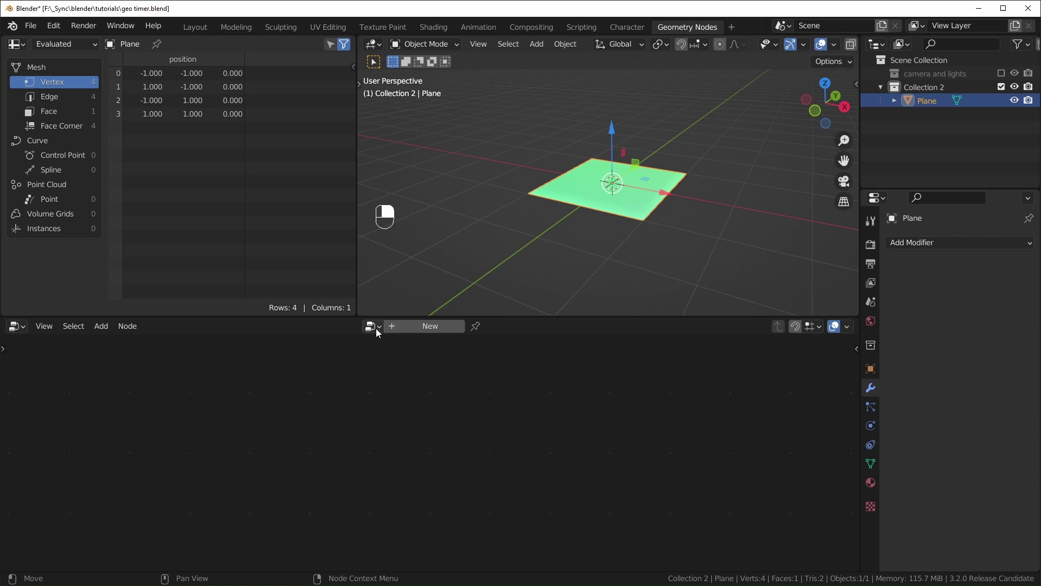
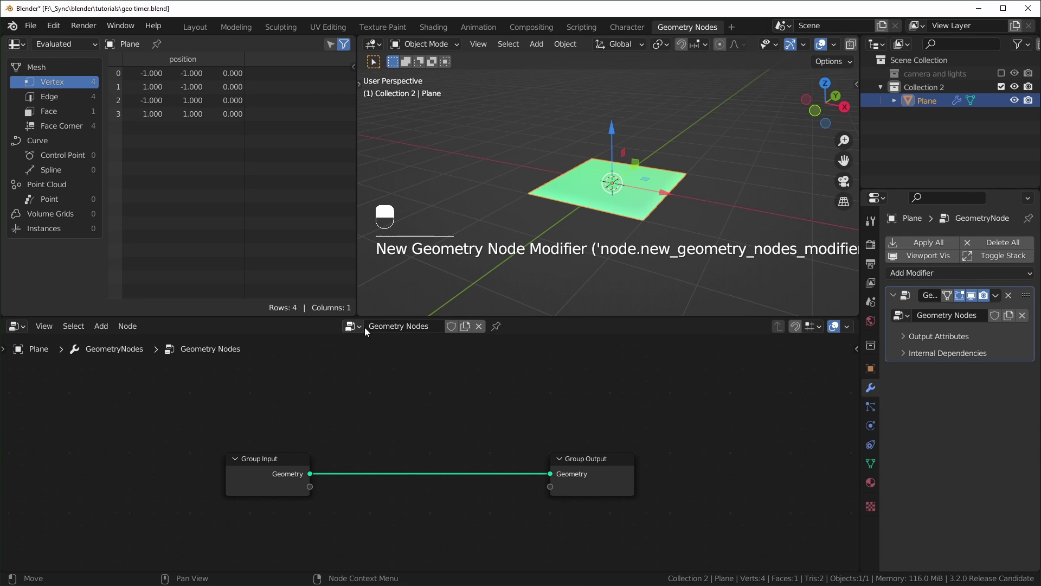
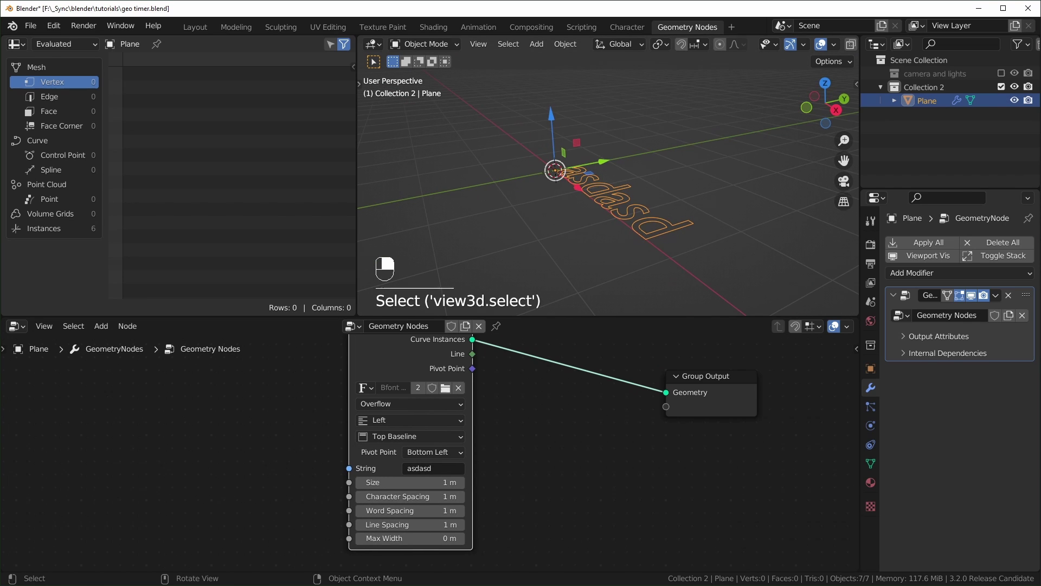
- View the text from the front, center its alignment, and move Group Output further right
key(r)
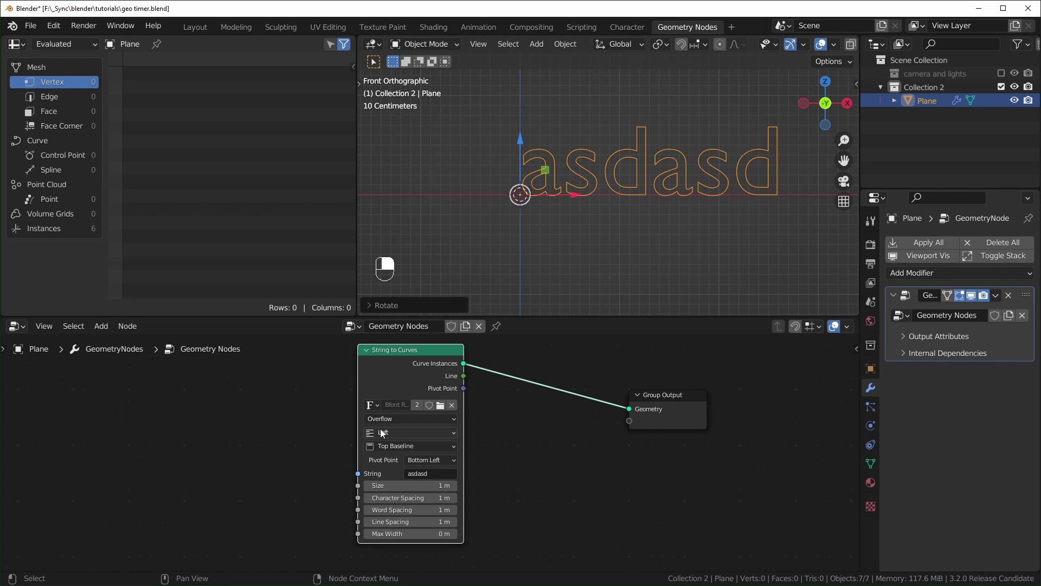
drag(410, 436, 620, 224)
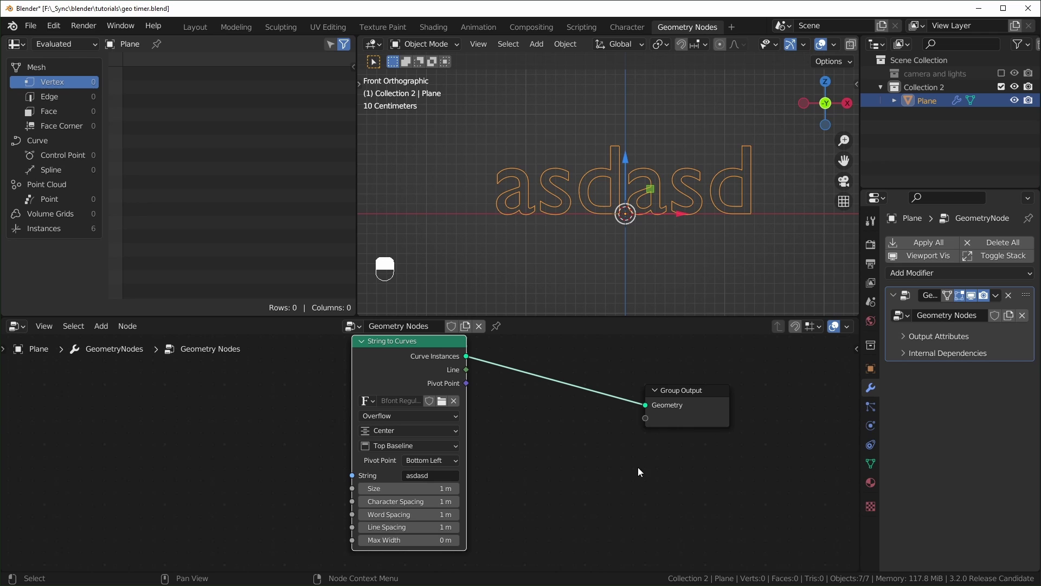
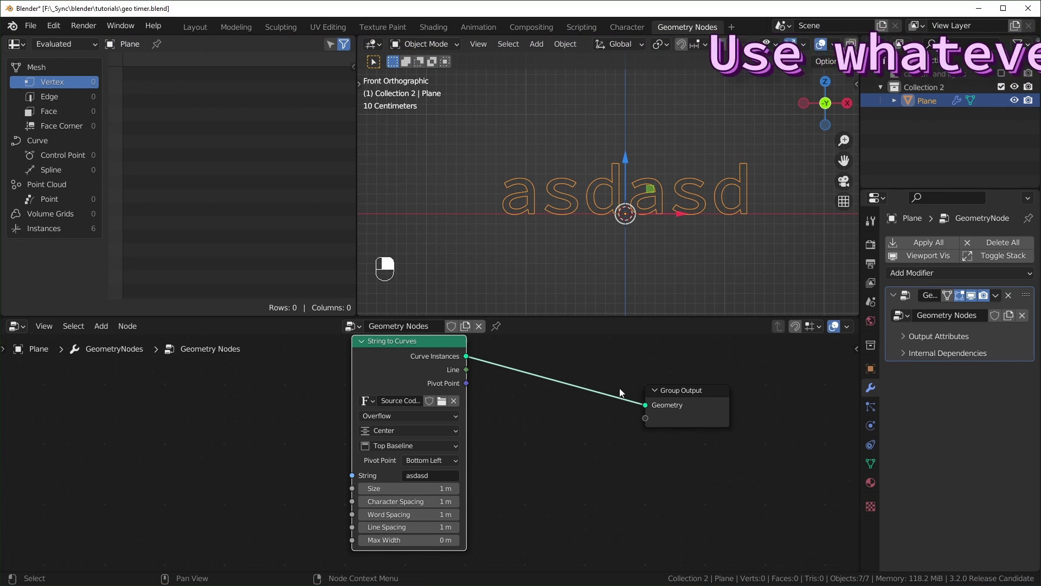
drag(607, 277, 553, 436)
- Drop a Fill Curve node onto the link between String to Curves and Group Output
key(shift+a)
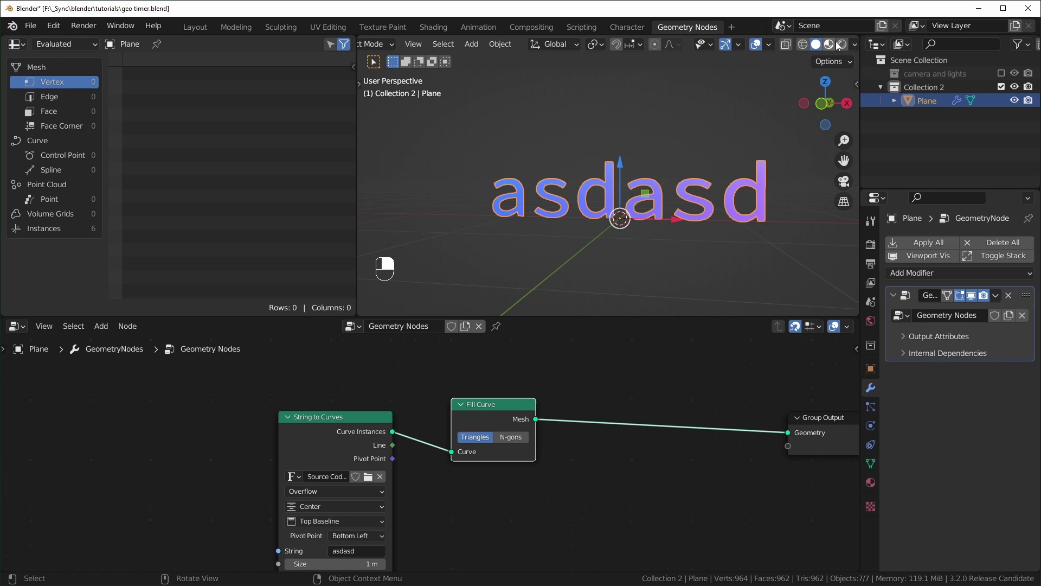
drag(852, 49, 727, 191)
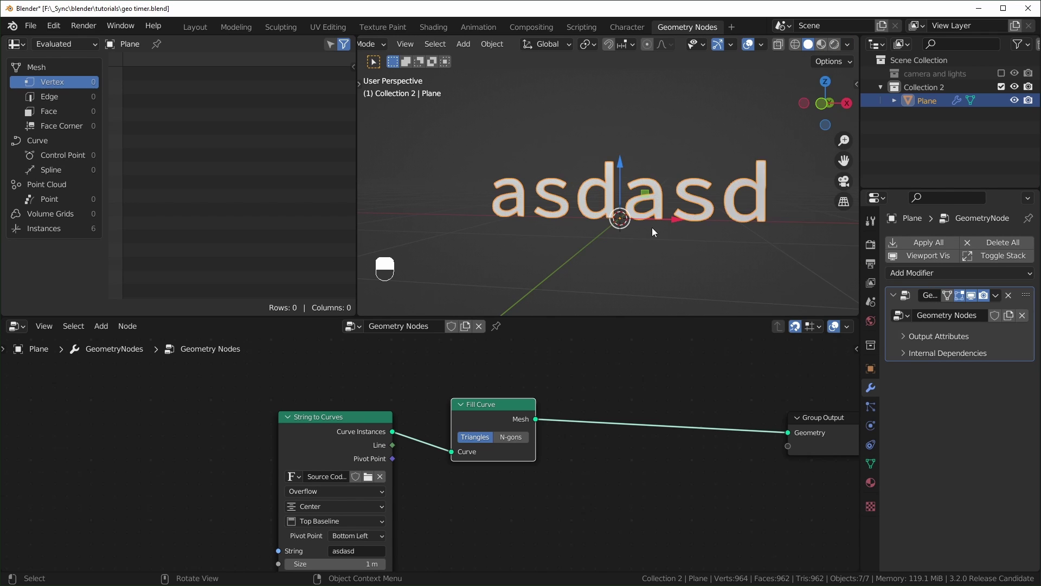
click(670, 244)
right_click(670, 244)
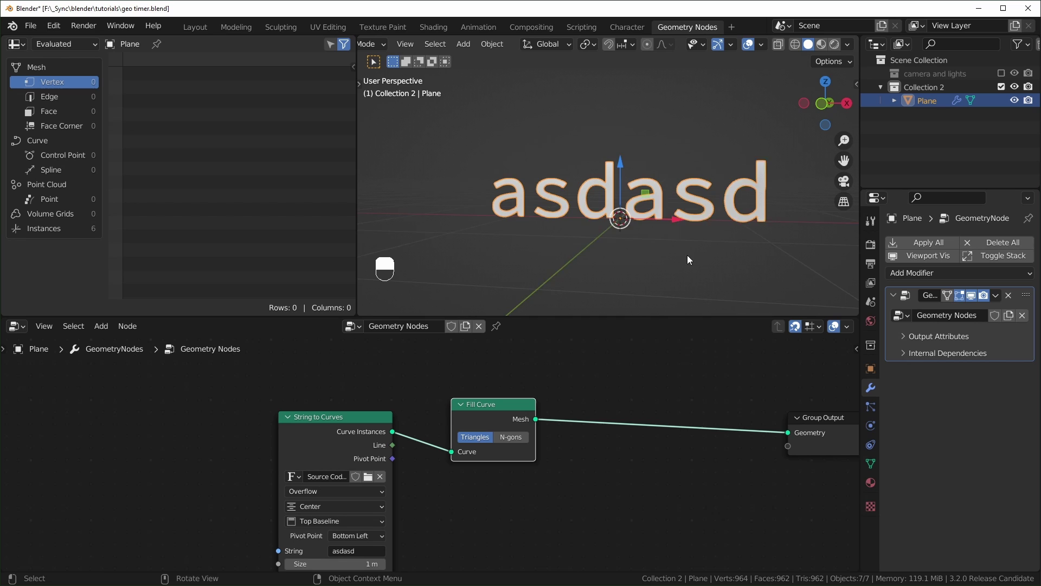
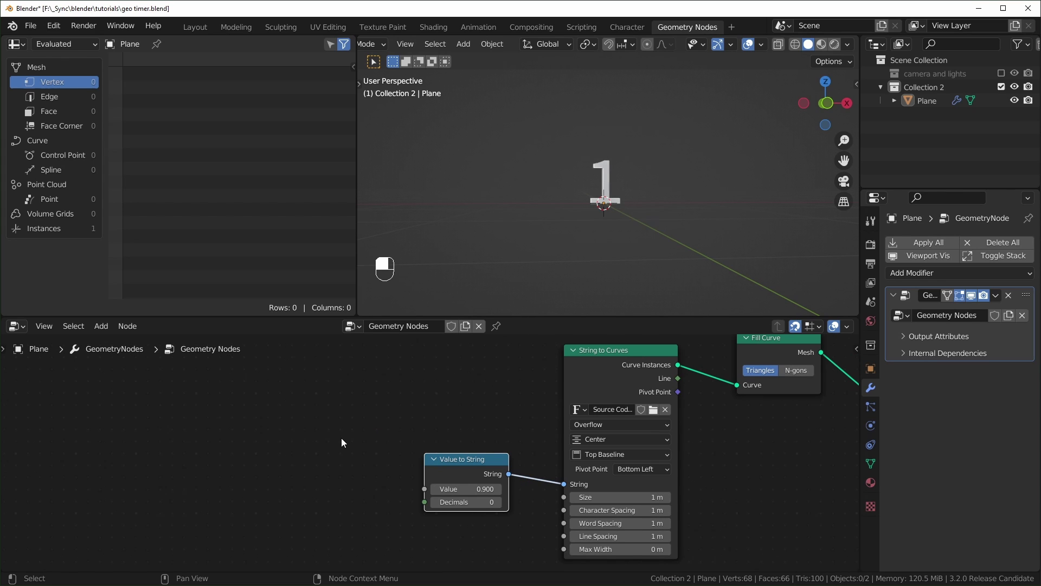
- Bring up the add-node menu to search for a Scene Time node
key(shift+a)
- Search the add menu for the Scene Time node by name
key(s)
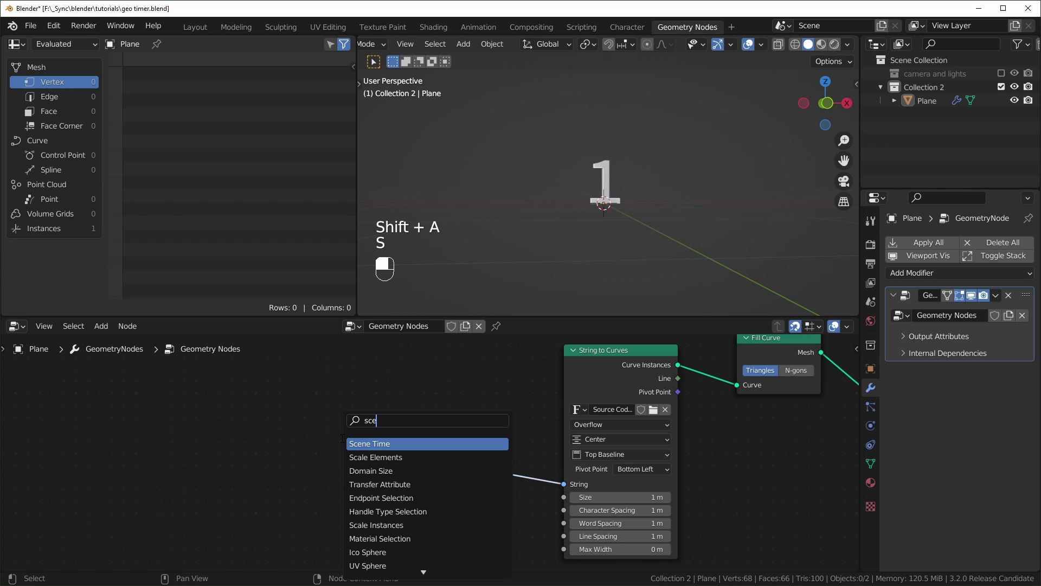
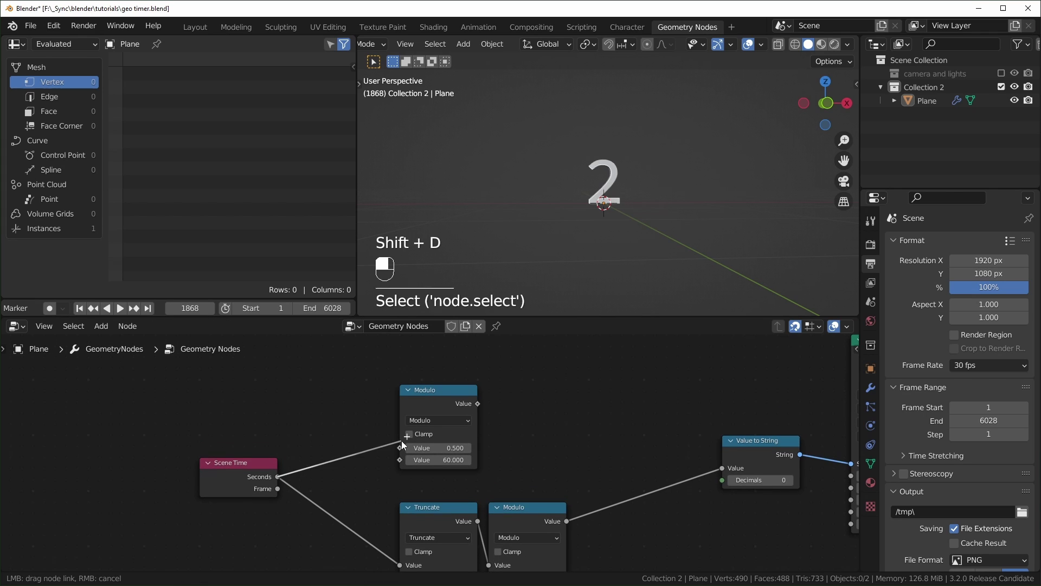
- Set the upper Math node to Divide by 60 and add a Join Strings node
key(BackSpace)
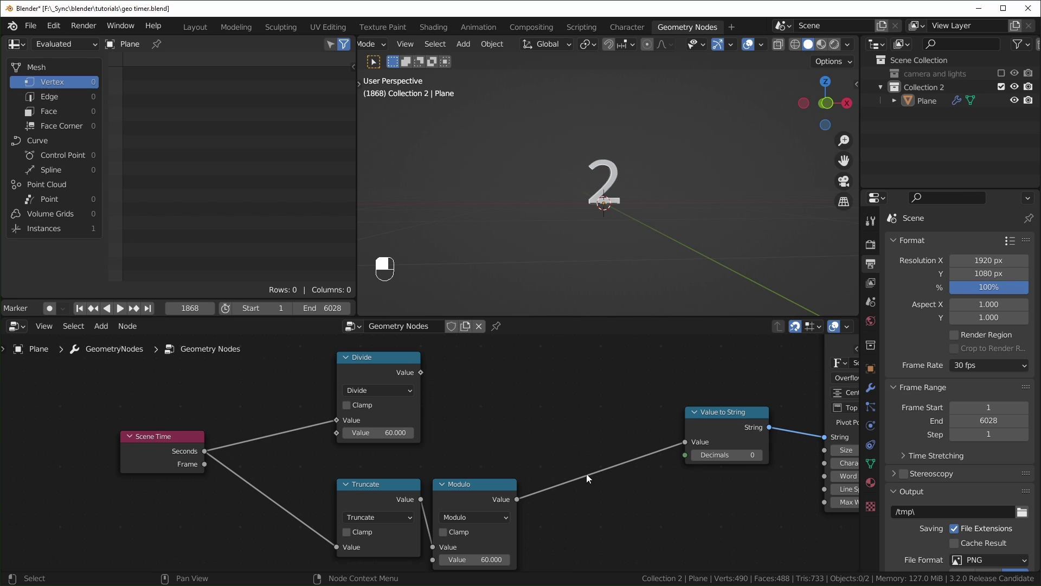
key(ctrl+z)
key(x)
middle_click(605, 409)
key(shift+a)
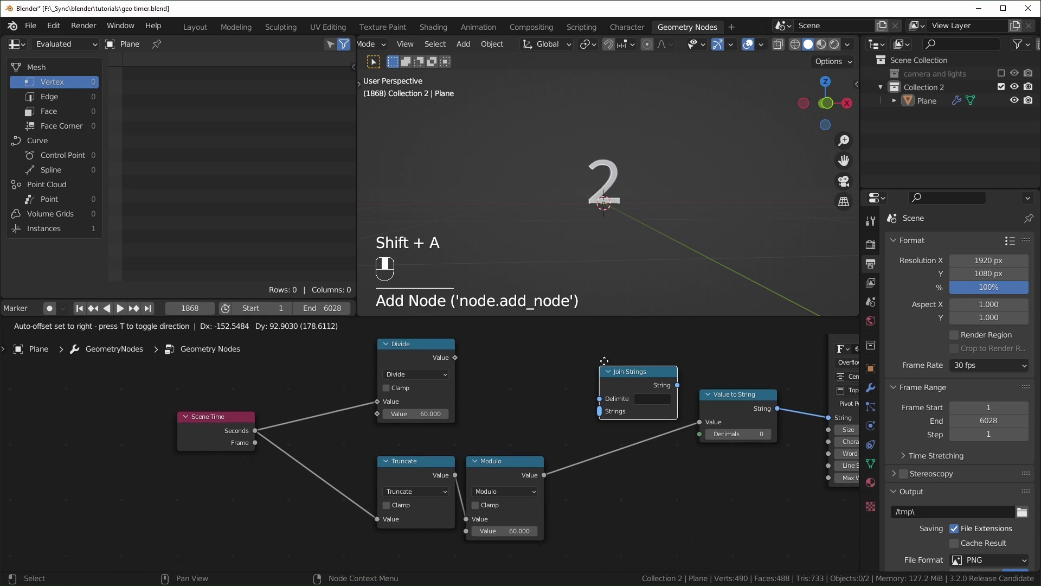
- Duplicate Value to String and link both seconds and minutes text into Join Strings
drag(730, 407, 498, 391)
key(shift+d)
drag(498, 392, 460, 366)
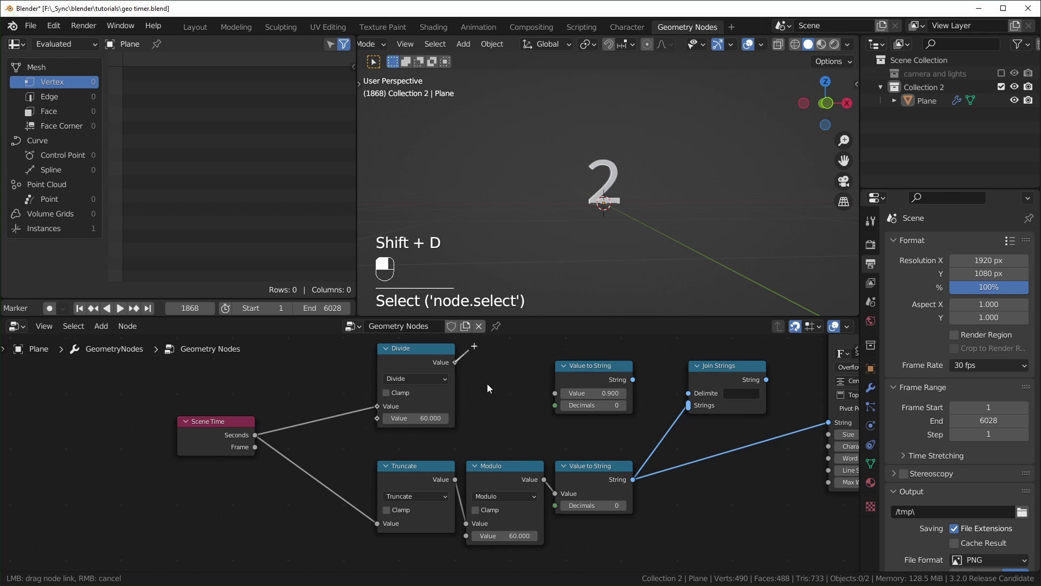
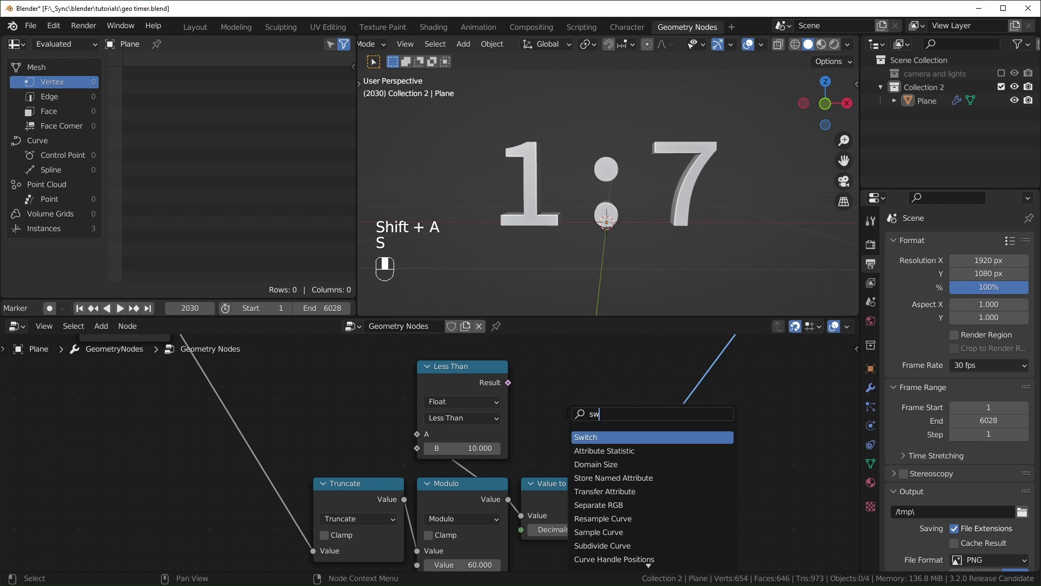
drag(565, 419, 559, 471)
drag(561, 411, 695, 348)
drag(555, 450, 694, 349)
key(shift+d)
- Link the Switch's leading 0 output into the second Join Strings node
drag(572, 414, 559, 472)
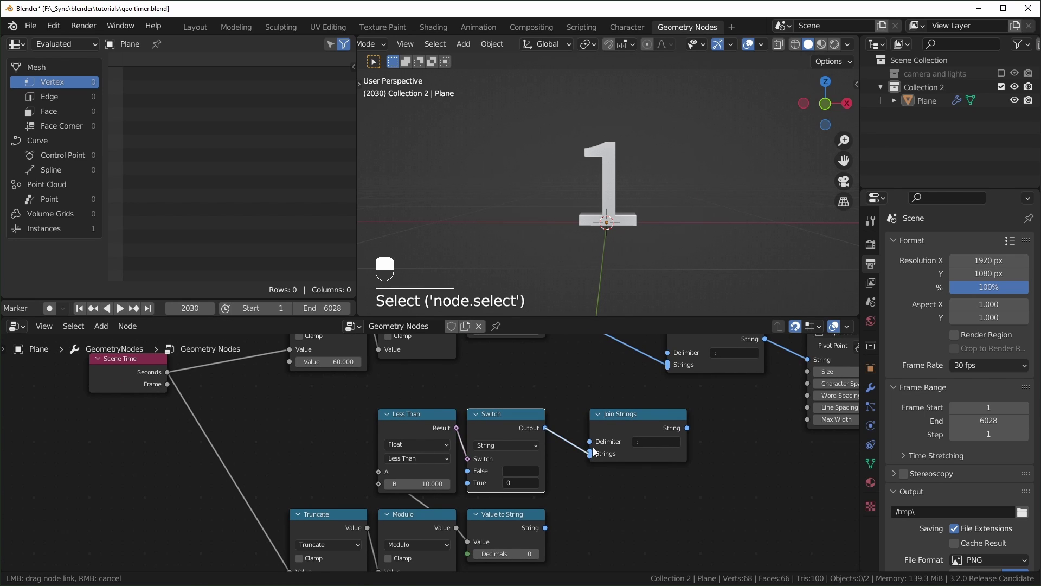
key(ctrl+z)
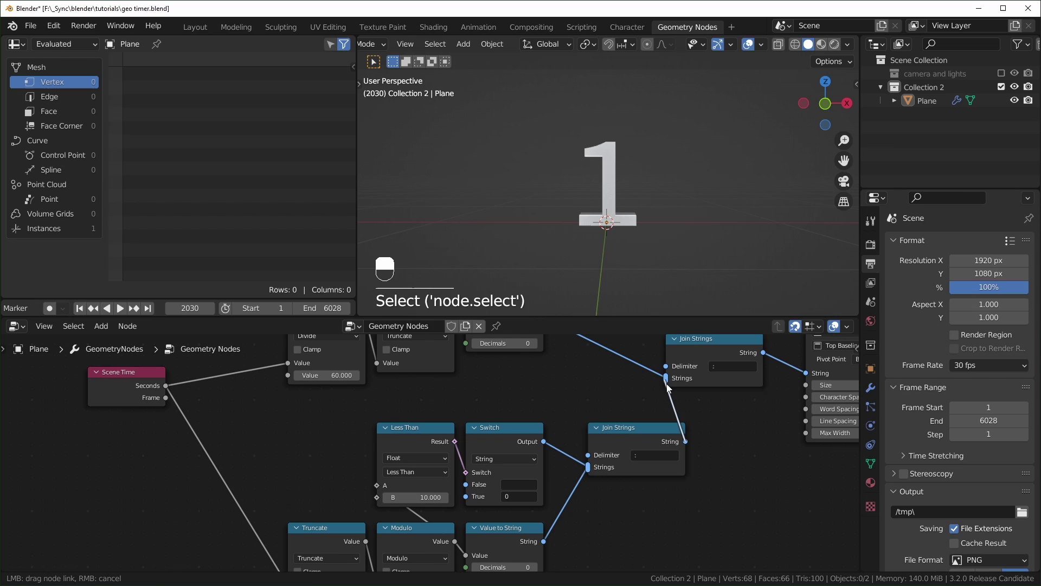
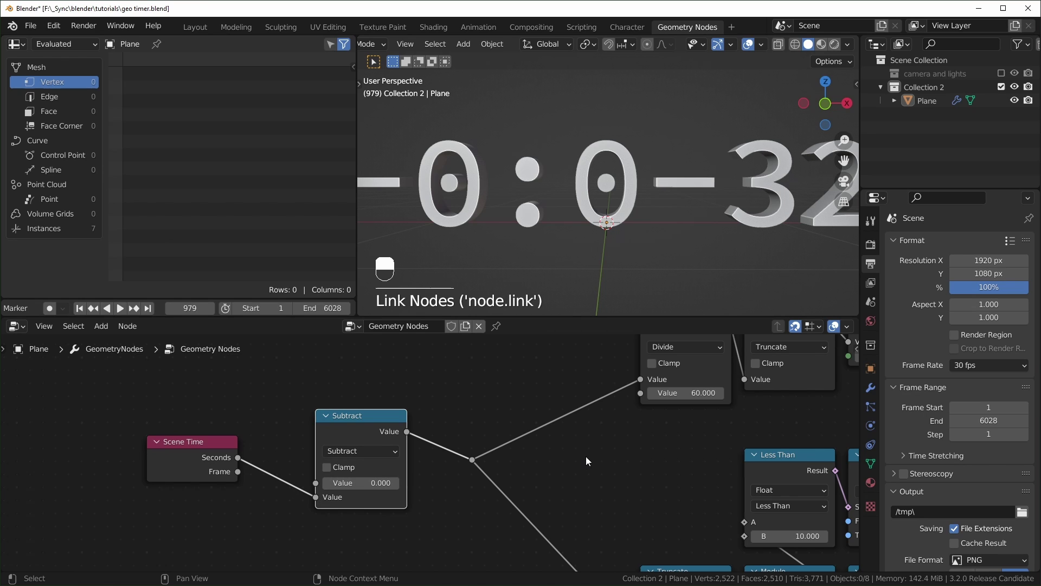
- Set the scene's Frame Start to 0 and play back from the first frame
key(shift+Left)
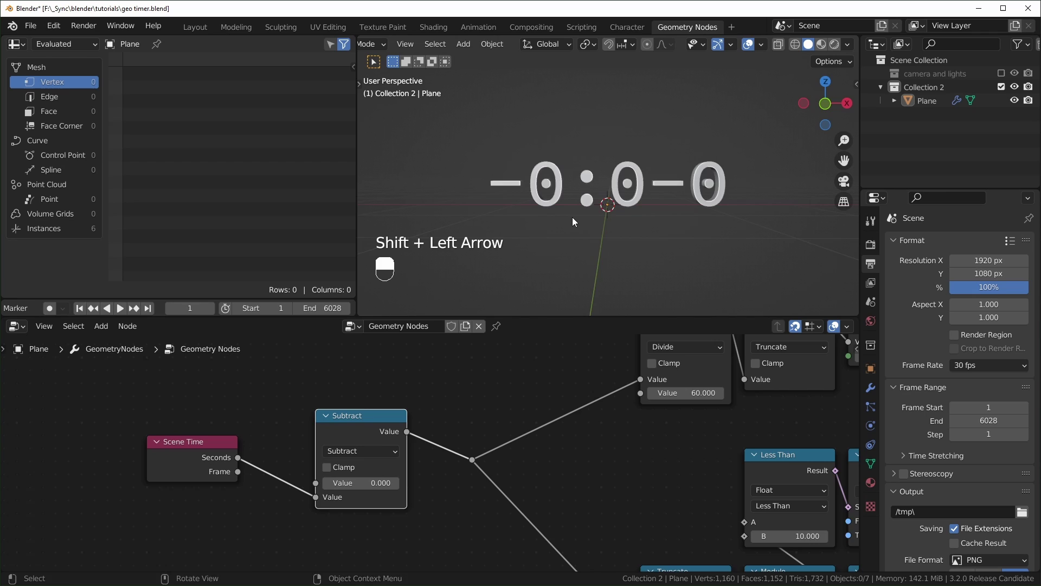
drag(478, 485, 630, 177)
key(space)
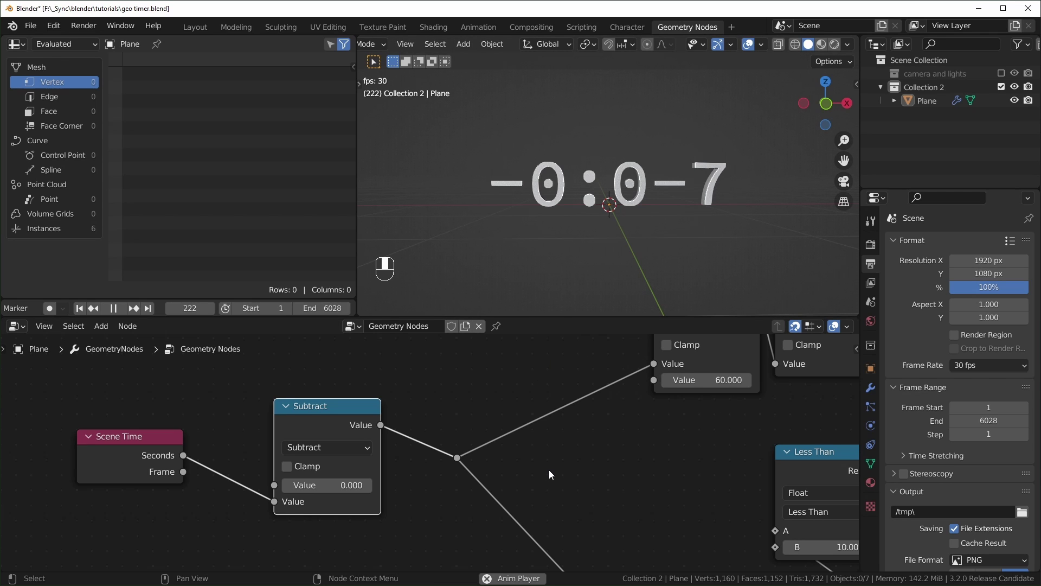
key(space)
drag(535, 468, 489, 403)
- Duplicate a Math node as Add with value 60 right after the Subtract node
key(shift+d)
key(space)
key(space)
key(shift+d)
- Replay from frame 0 and duplicate a second Add 60 node after the first
key(shift+Left)
key(space)
middle_click(489, 403)
key(shift+d)
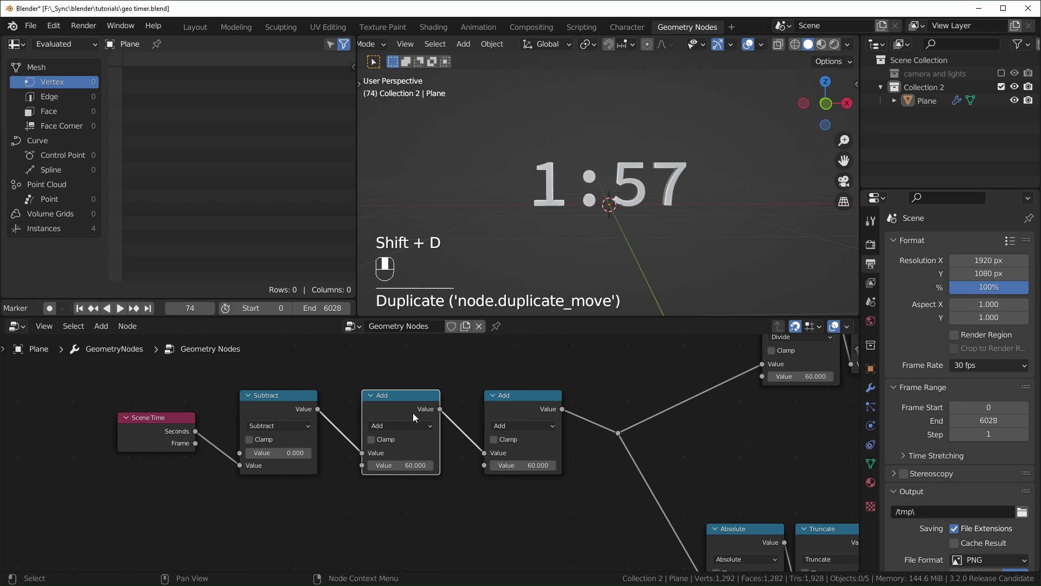
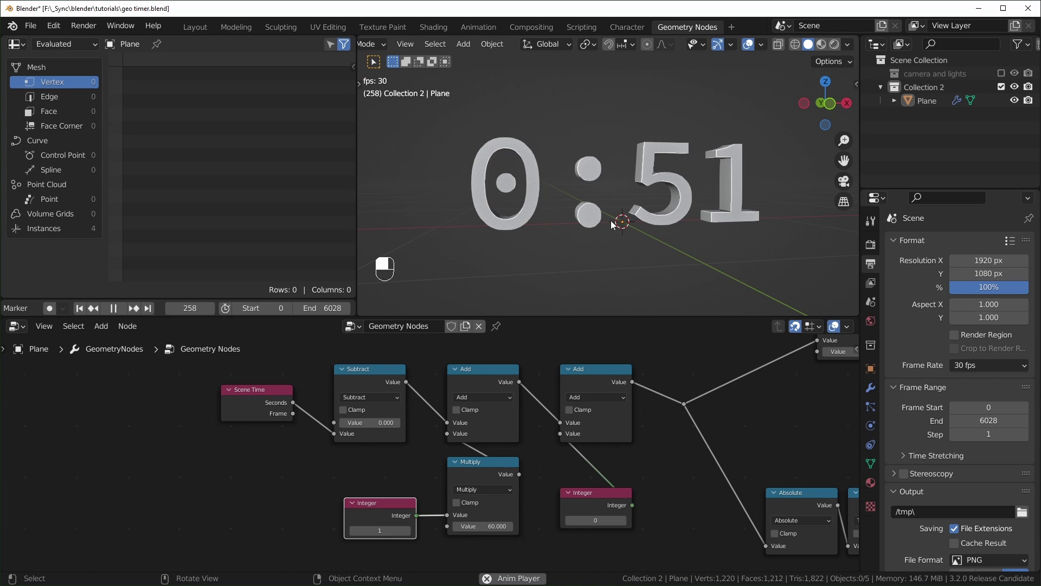
- Play the animation to check the minutes-times-60 plus seconds offset timer runs
key(space)
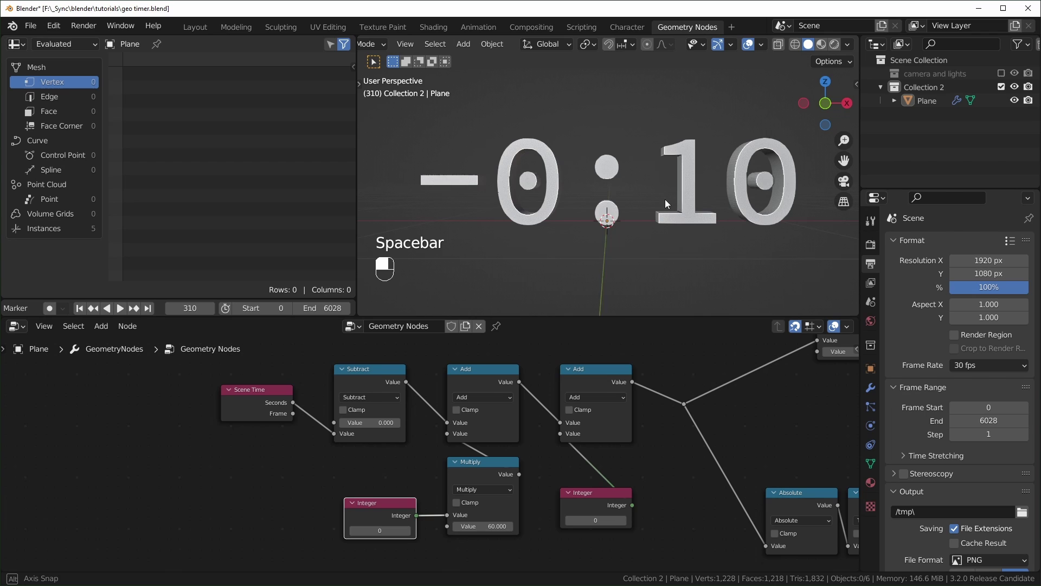
key(space)
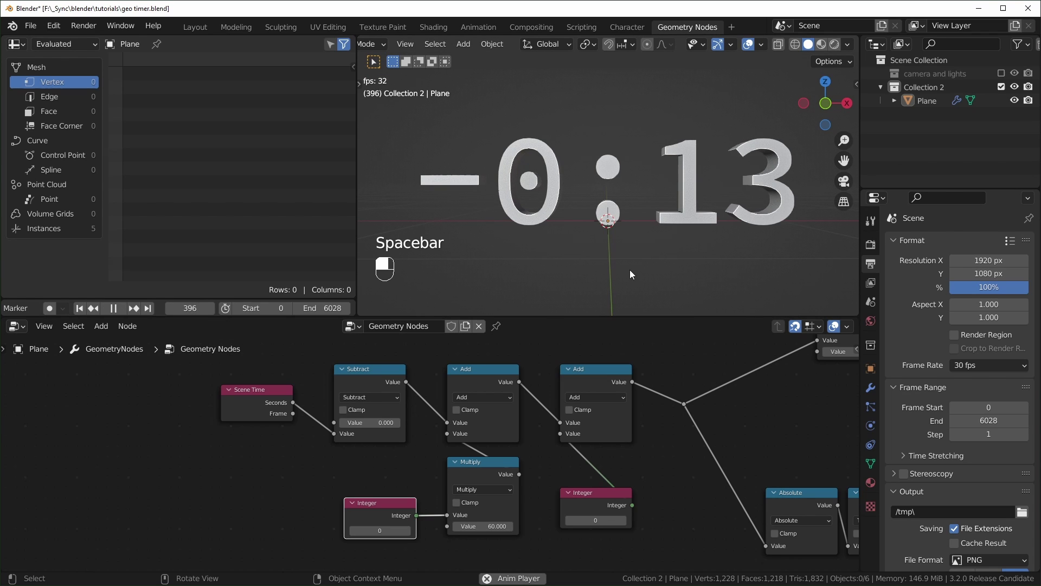
key(space)
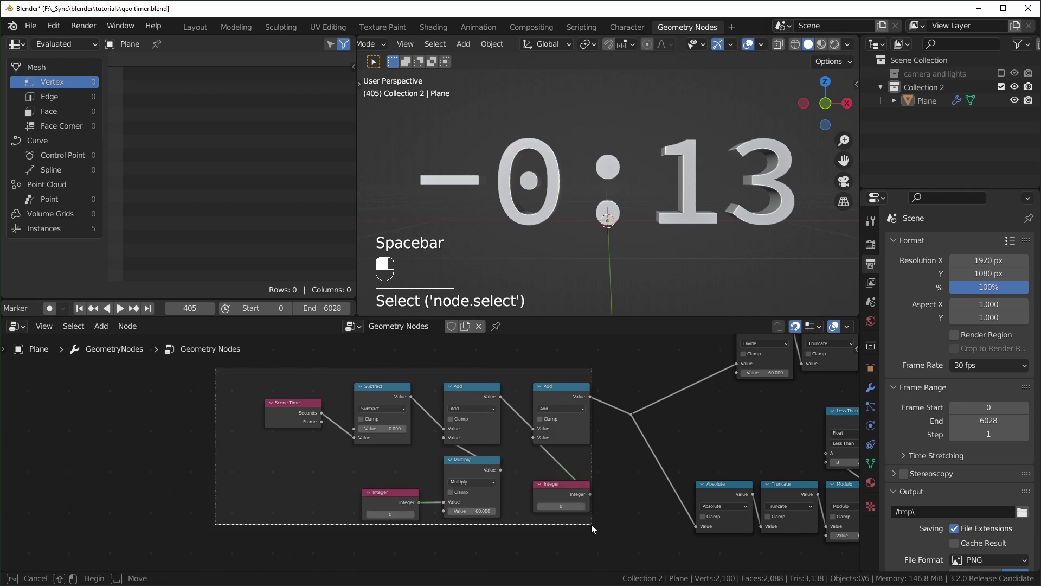
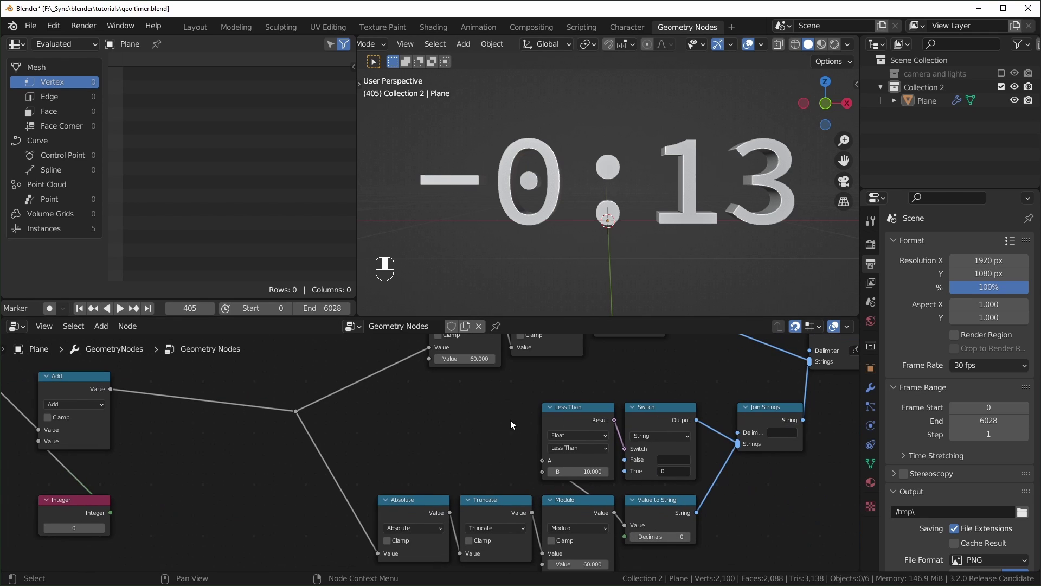
- Move the offset nodes aside and duplicate the Less Than comparison after the Add nodes
drag(581, 420, 319, 360)
key(shift+d)
drag(319, 360, 446, 418)
drag(446, 418, 454, 367)
middle_click(453, 367)
key(shift+a)
drag(454, 366, 474, 420)
- Set the new Less Than threshold to 0 and place a copied string Switch beside it
drag(474, 421, 412, 434)
key(x)
drag(412, 435, 748, 473)
drag(748, 472, 324, 399)
key(shift+d)
middle_click(324, 398)
drag(443, 393, 380, 438)
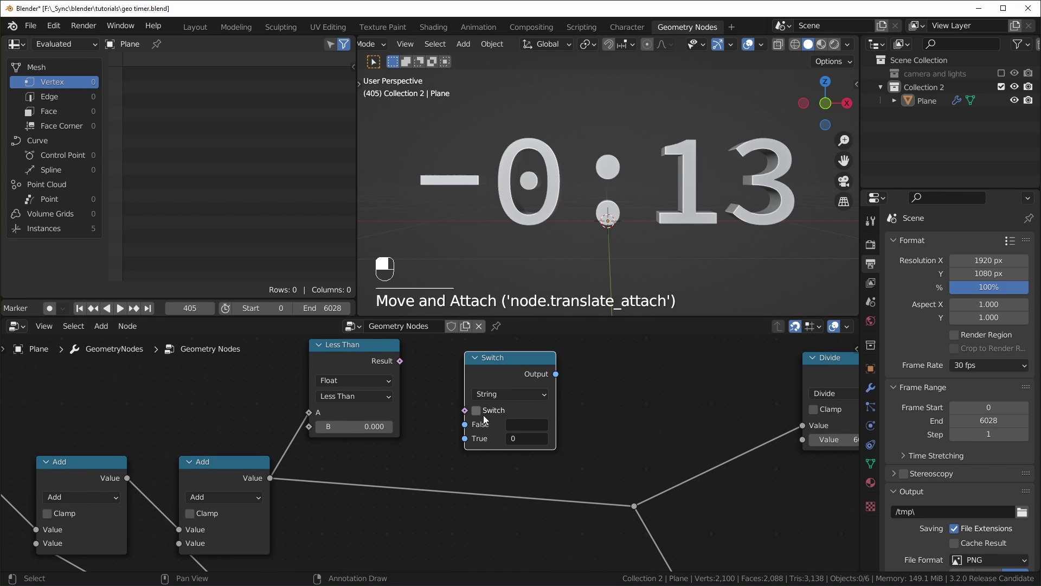
- Route the Add result through a float Switch driven by Less Than, with True set to 0
drag(564, 502, 518, 491)
drag(518, 491, 429, 363)
drag(430, 364, 634, 445)
- Feed the Switch output into the minutes Divide and seconds Absolute chains and play back to verify
key(shift+Left)
key(shift+Left)
key(space)
key(space)
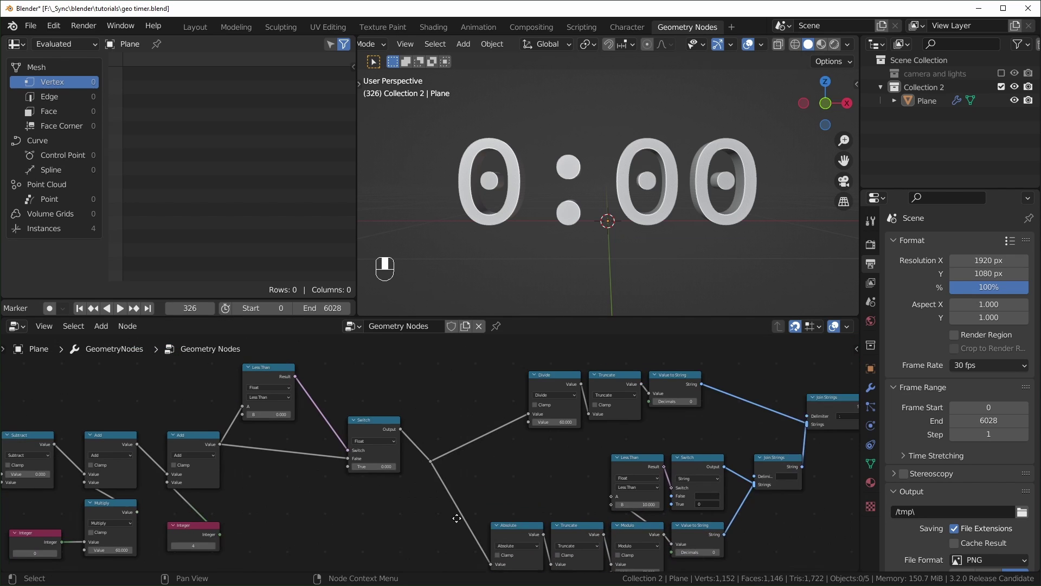
- Insert a string Switch before String to Curves with Join Strings on False and 'DONE' on True
drag(428, 424, 229, 433)
drag(228, 432, 626, 421)
key(ctrl+z)
key(g)
drag(627, 421, 568, 468)
- Drive the string Switch from the Less Than result and play back to confirm DONE at zero
key(shift+Left)
key(space)
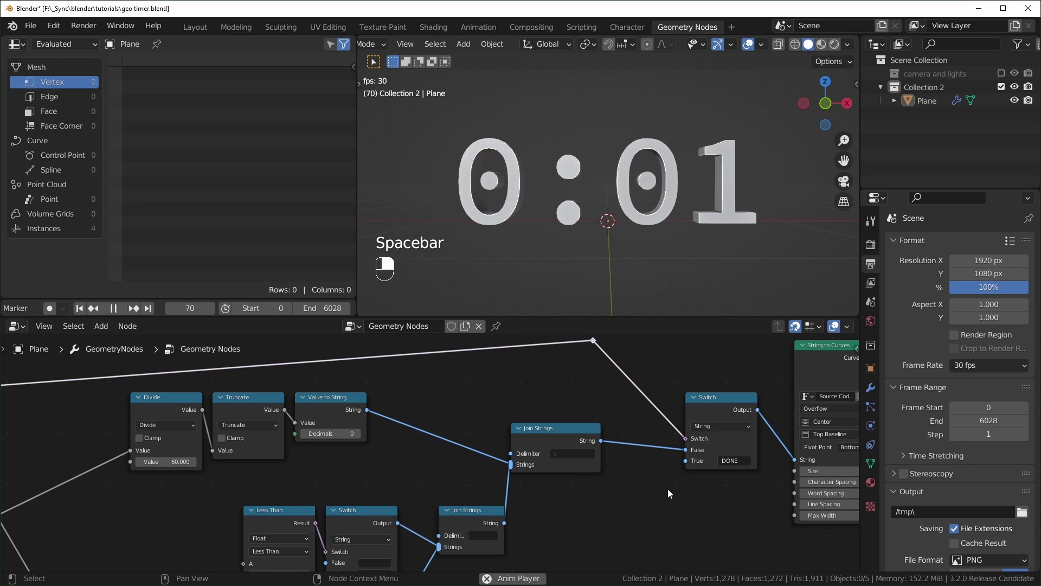